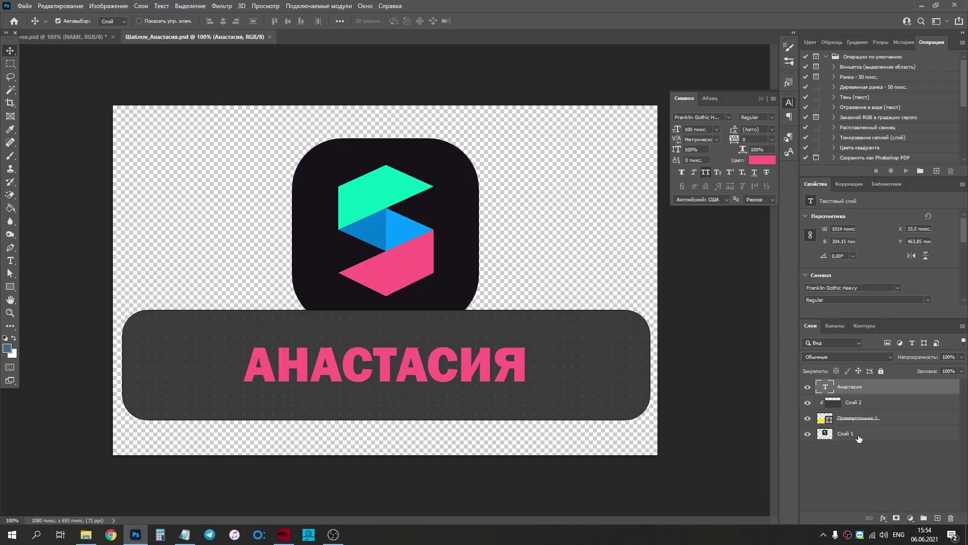
# - Remove the Анастасия badge's text, shape and logo layers, leaving only a new empty layer
pyautogui.click(861, 440)
pyautogui.press('Delete')
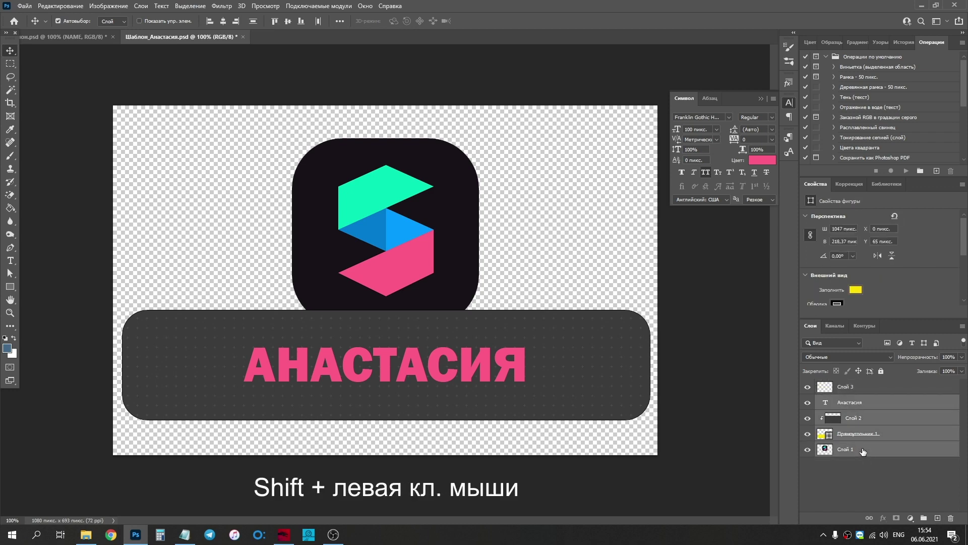
pyautogui.click(858, 443)
# - Place the ten Шаблон name PSDs as separate layers, then bring up Preferences with Ctrl+K
pyautogui.press('Delete')
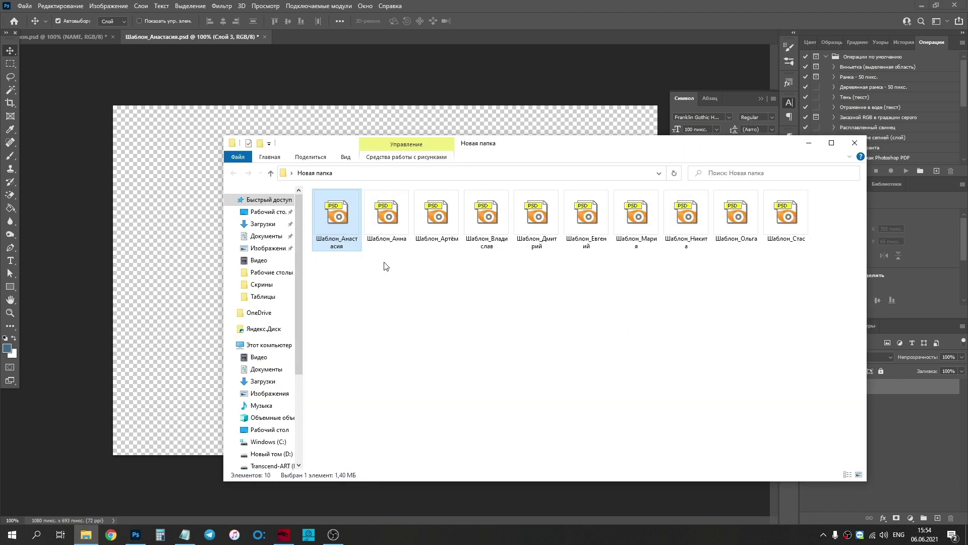
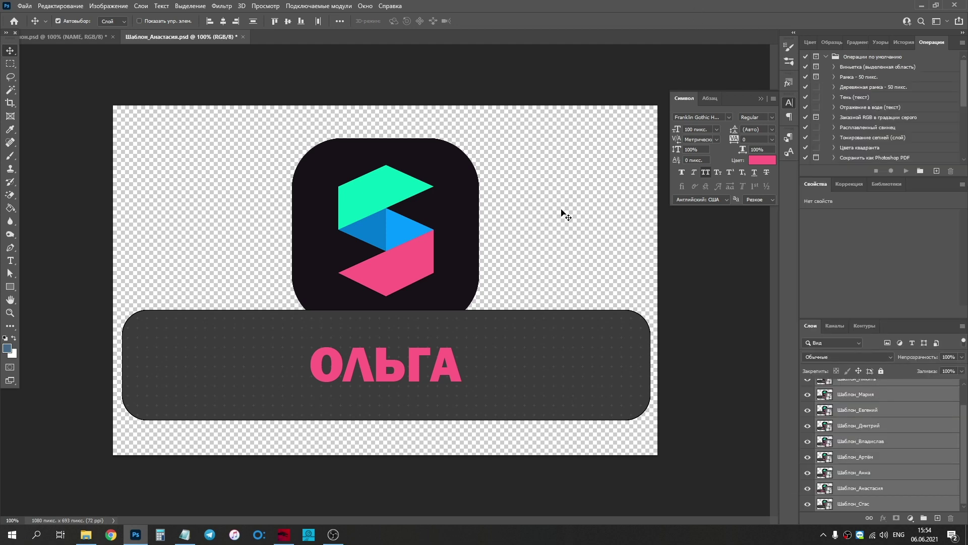
pyautogui.press('ctrl+k')
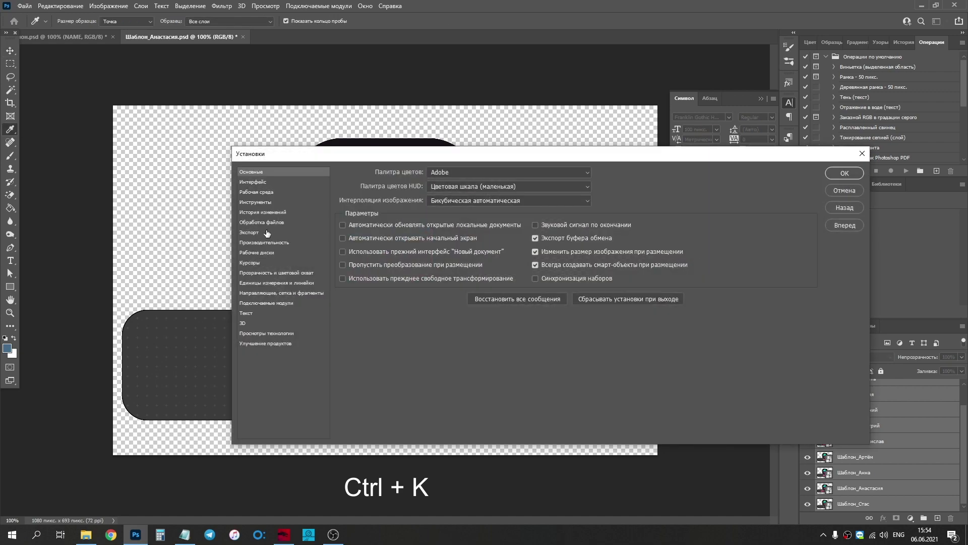